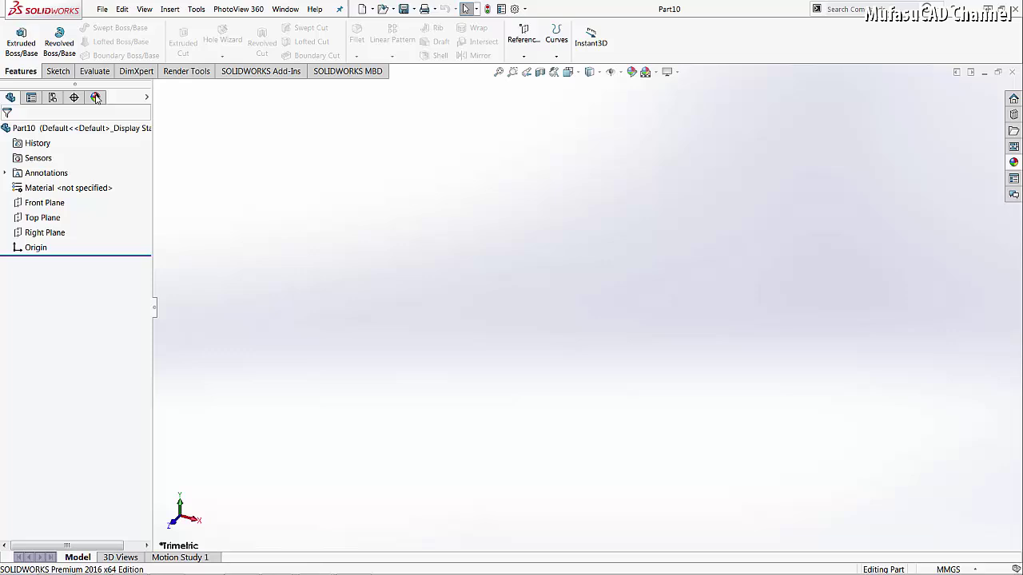
# - Sketch a center rectangle about 106 by 102 mm on the origin with construction diagonals
pyautogui.click(61, 69)
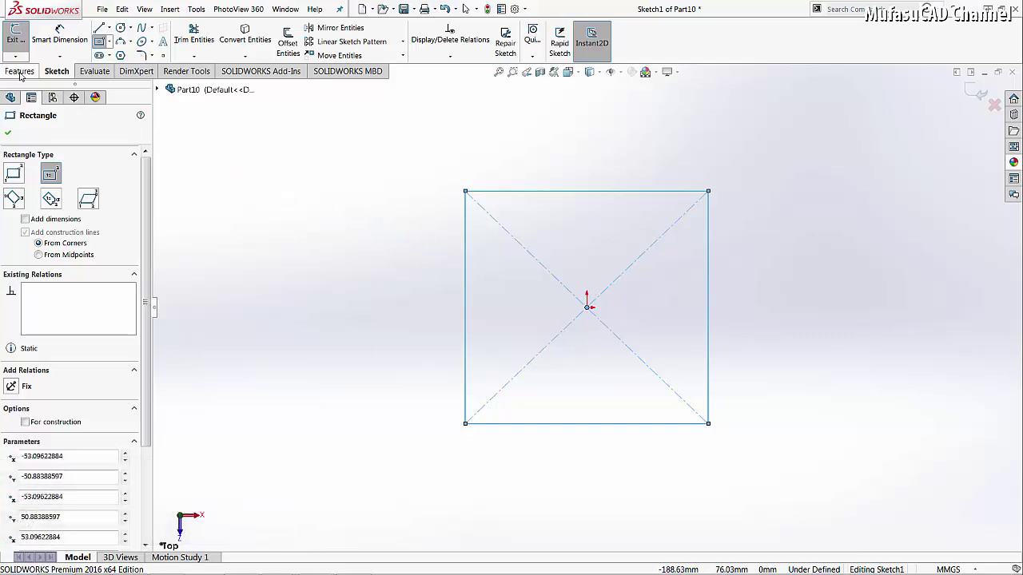
pyautogui.doubleClick(20, 72)
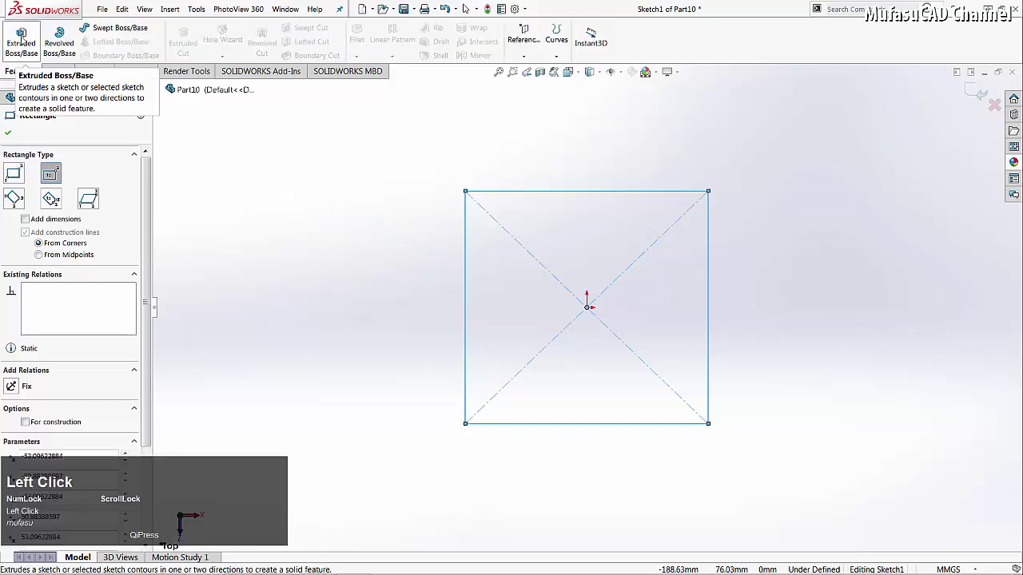
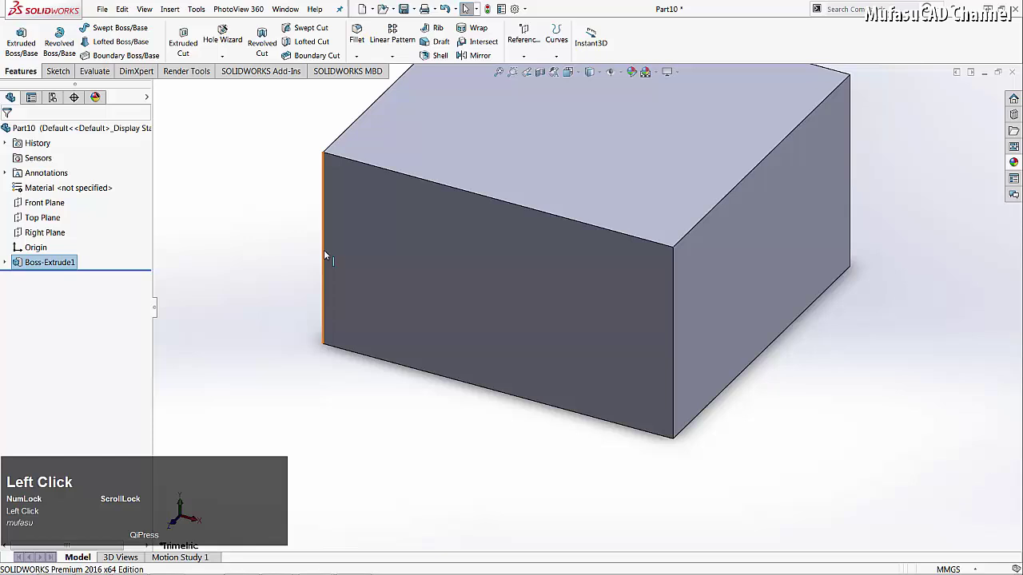
# - Show the extruded 60 mm block Boss-Extrude1 in perspective view, reoriented to see it whole
pyautogui.click(675, 70)
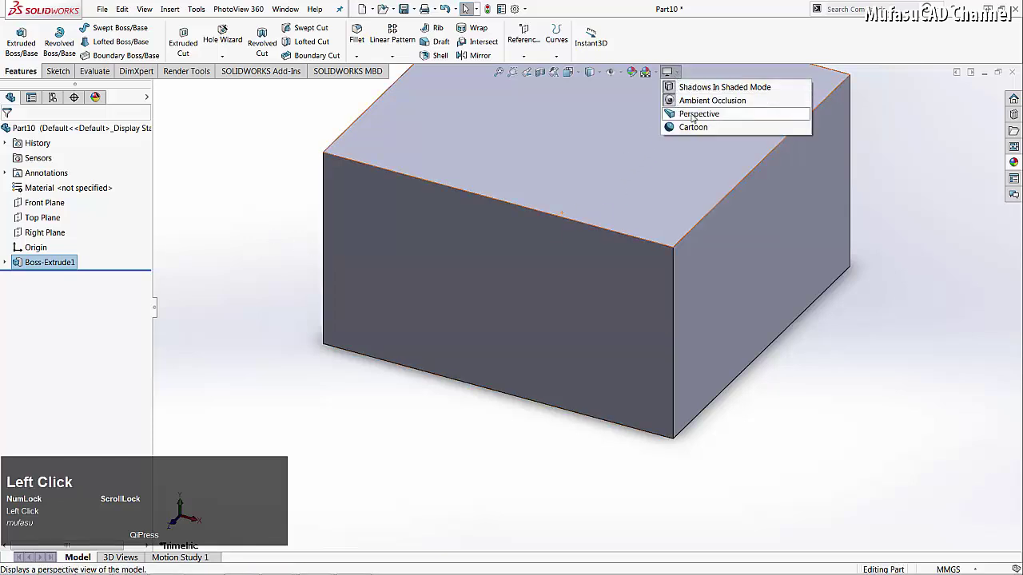
pyautogui.click(696, 110)
pyautogui.moveTo(676, 211); pyautogui.dragTo(1019, 158)
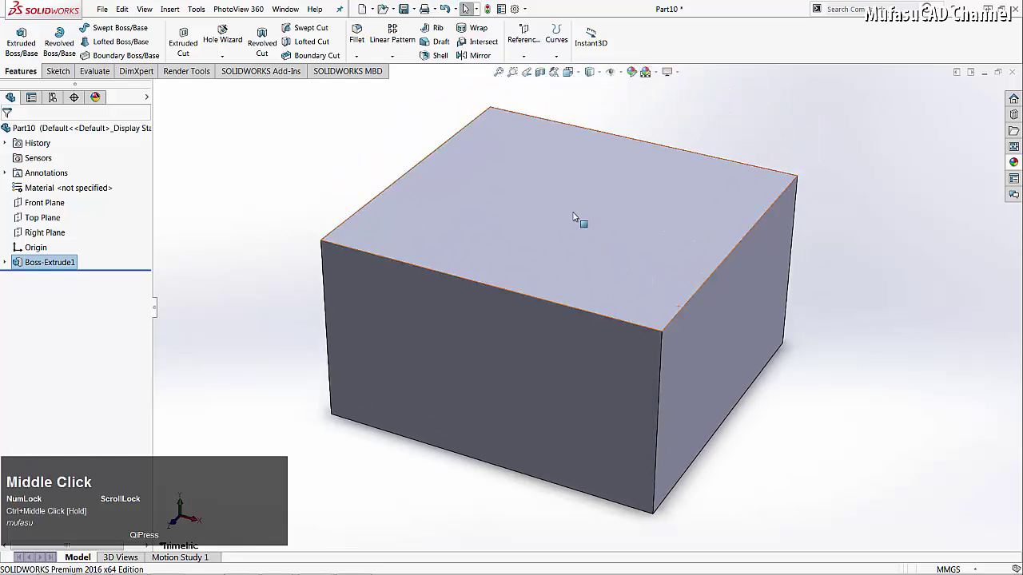
# - Apply the polished beech 2d wood appearance from Organic > Wood > Beech to the whole block
pyautogui.click(1019, 157)
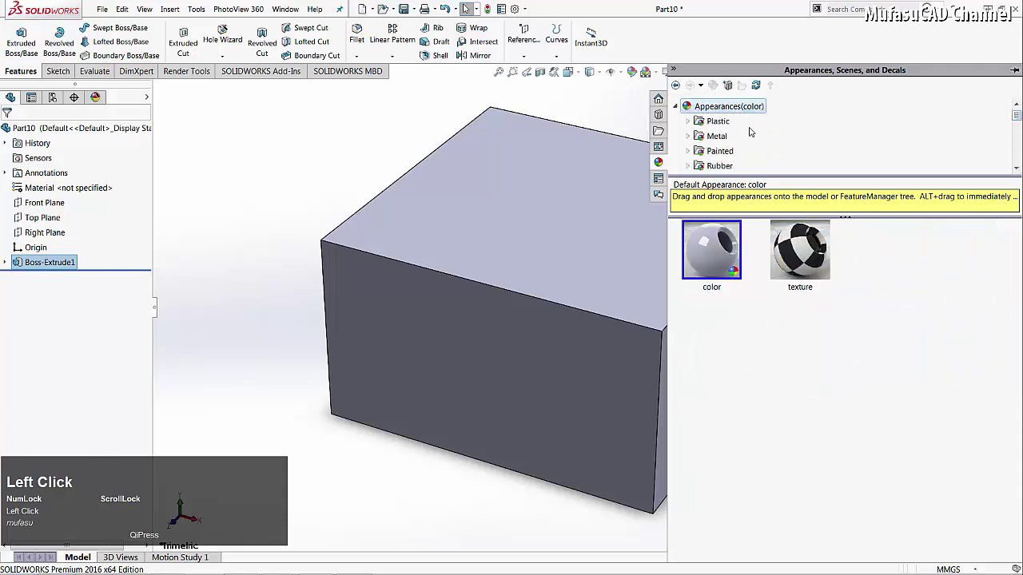
pyautogui.scroll(-3)
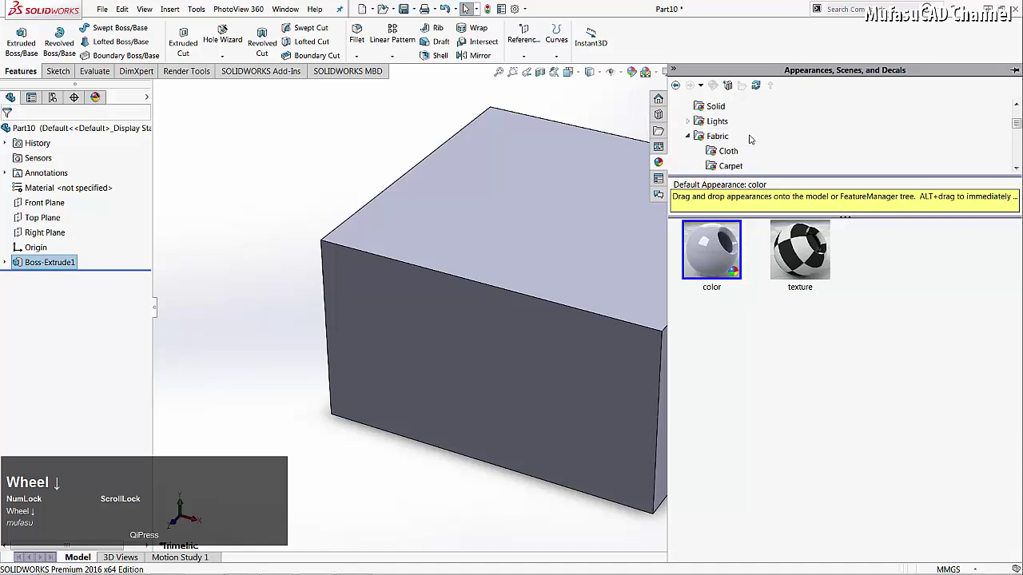
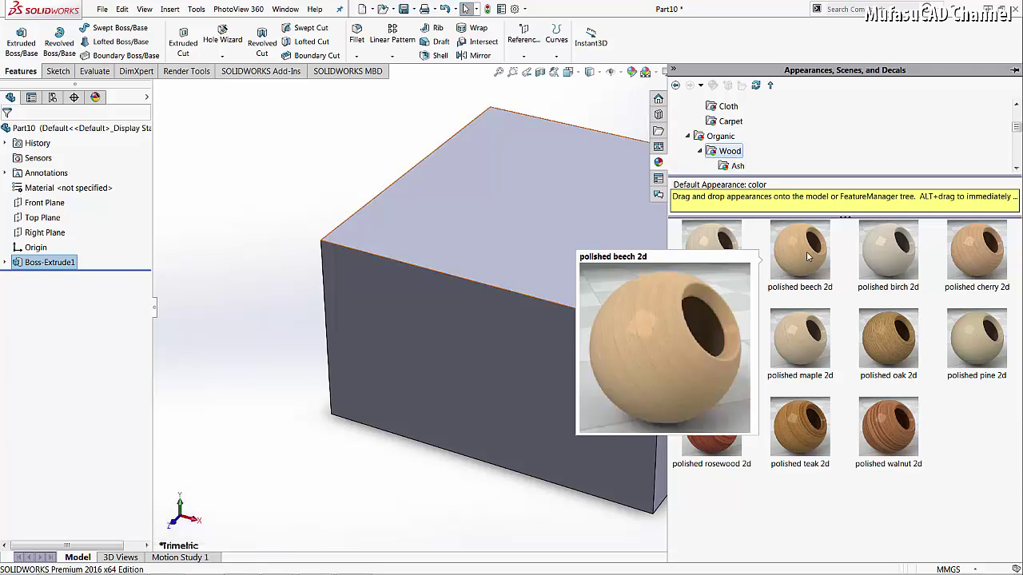
pyautogui.click(808, 252)
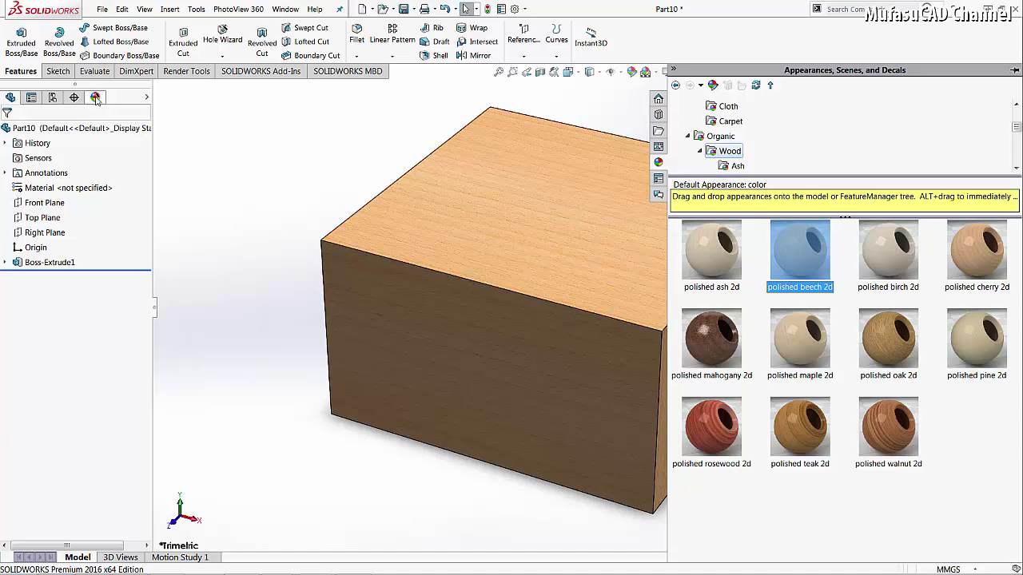
# - Swap the block's polished beech 2d appearance for polished oak 2d via the DisplayManager
pyautogui.click(96, 97)
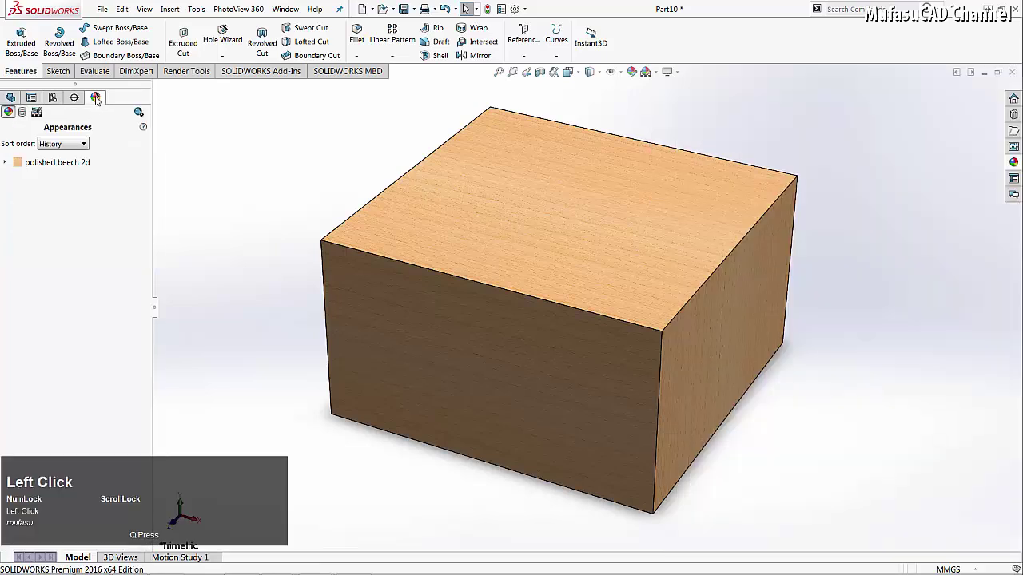
pyautogui.rightClick(62, 159)
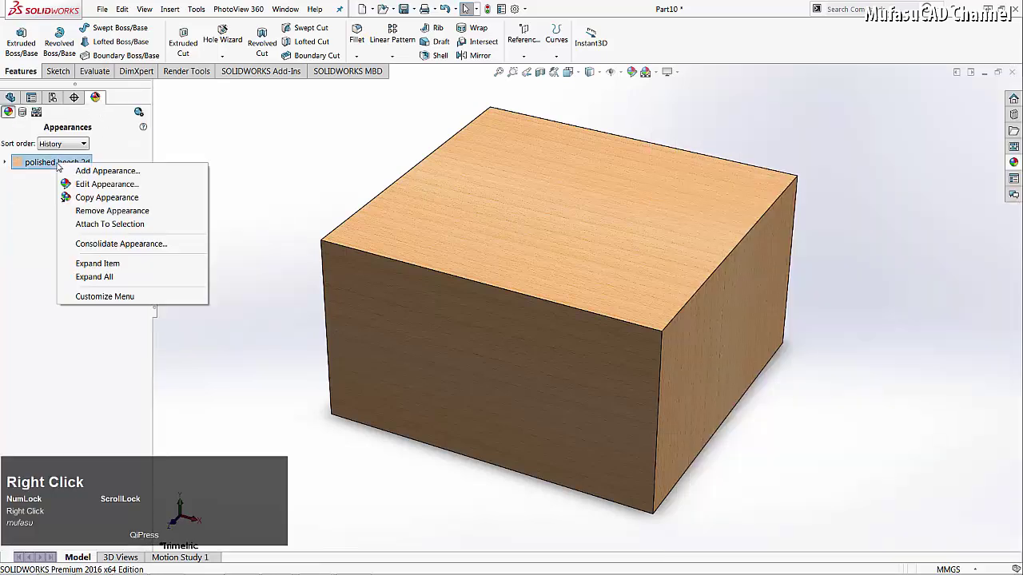
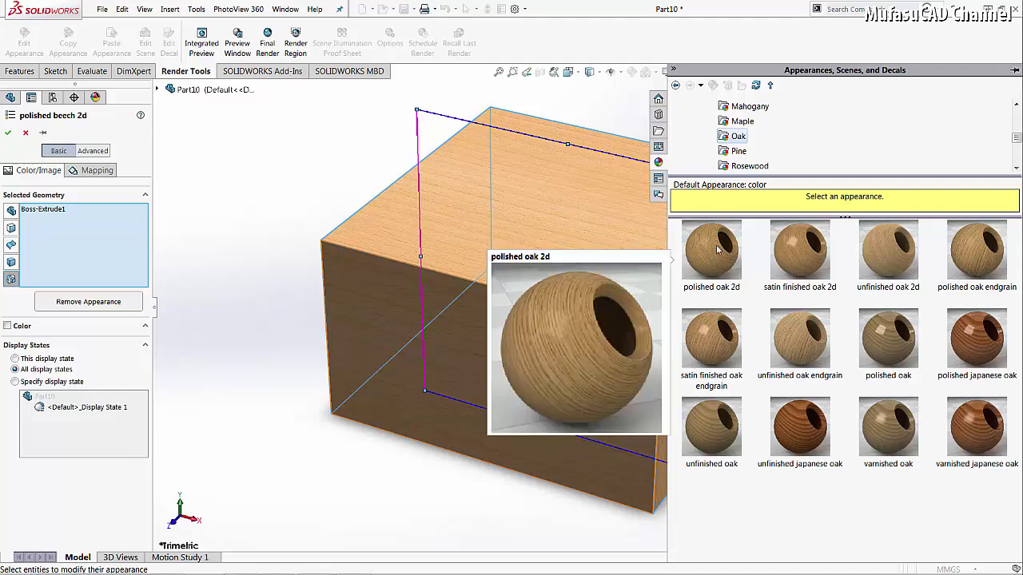
pyautogui.click(717, 246)
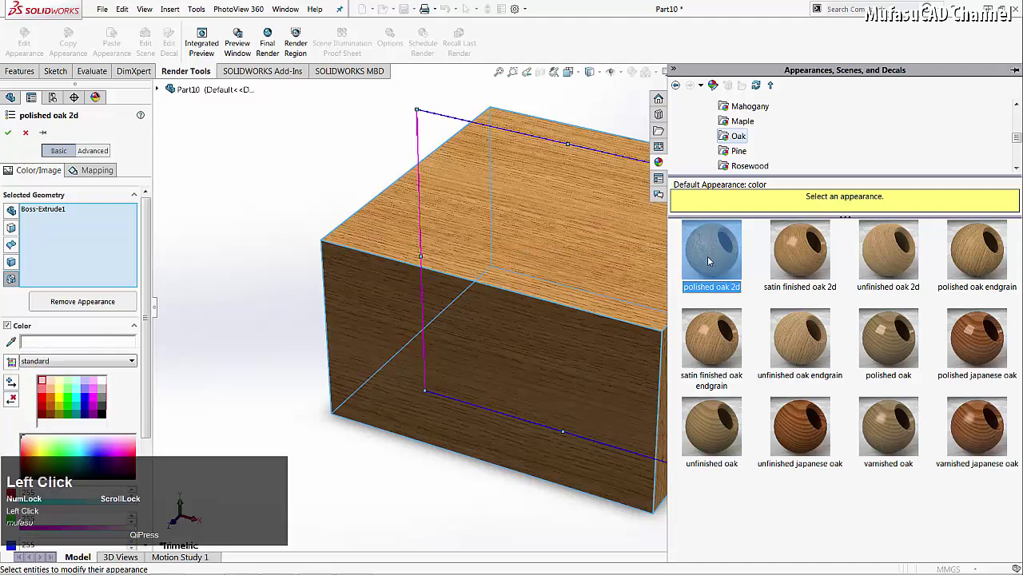
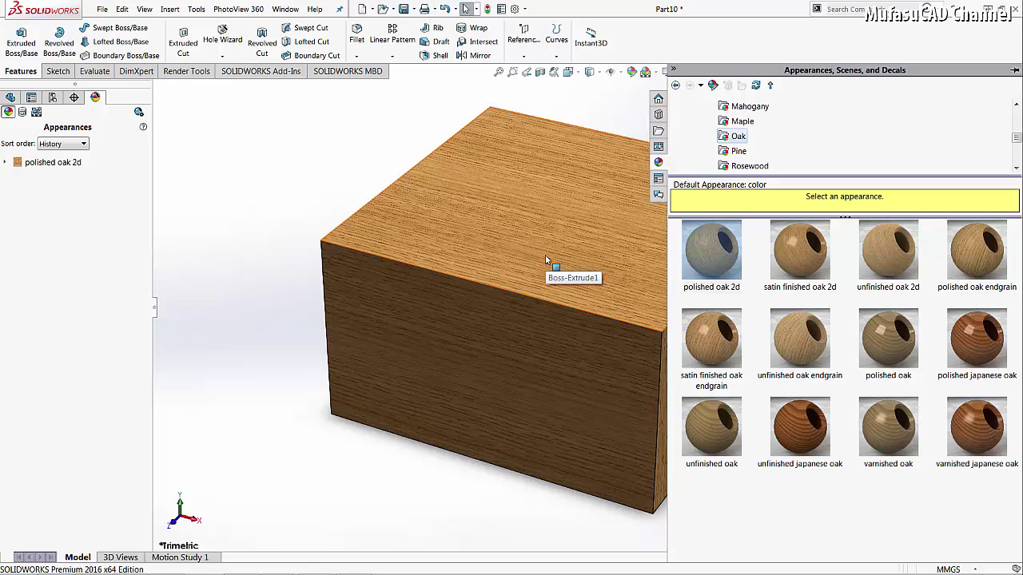
# - Give the top face unfinished birch 2d and the front face polished maple endgrain
pyautogui.click(547, 223)
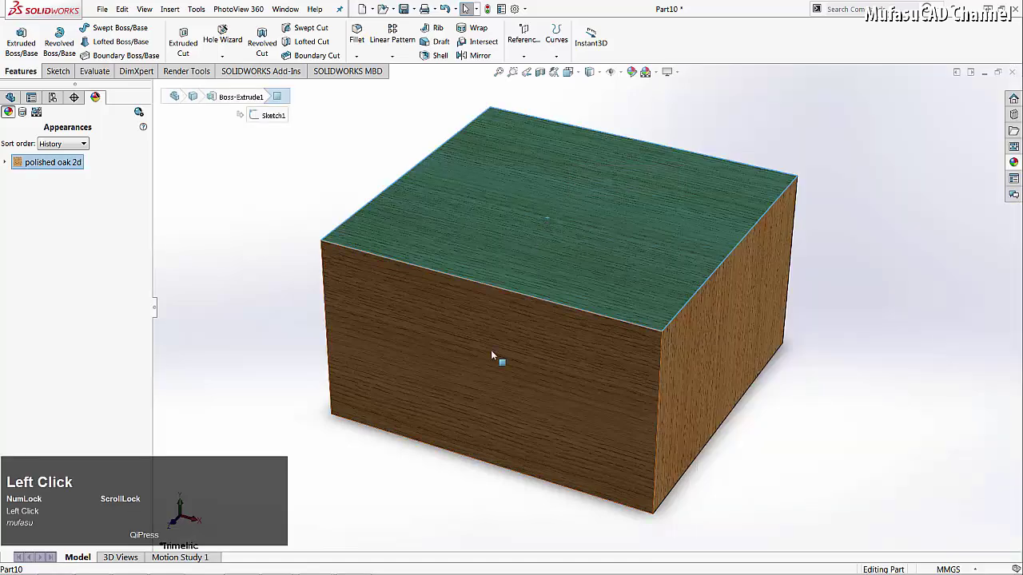
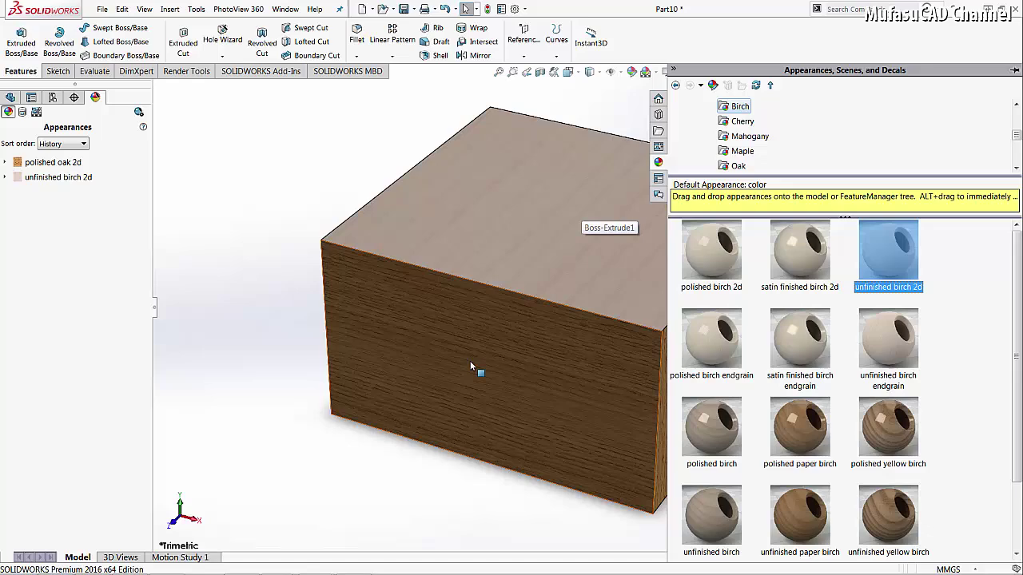
pyautogui.click(469, 367)
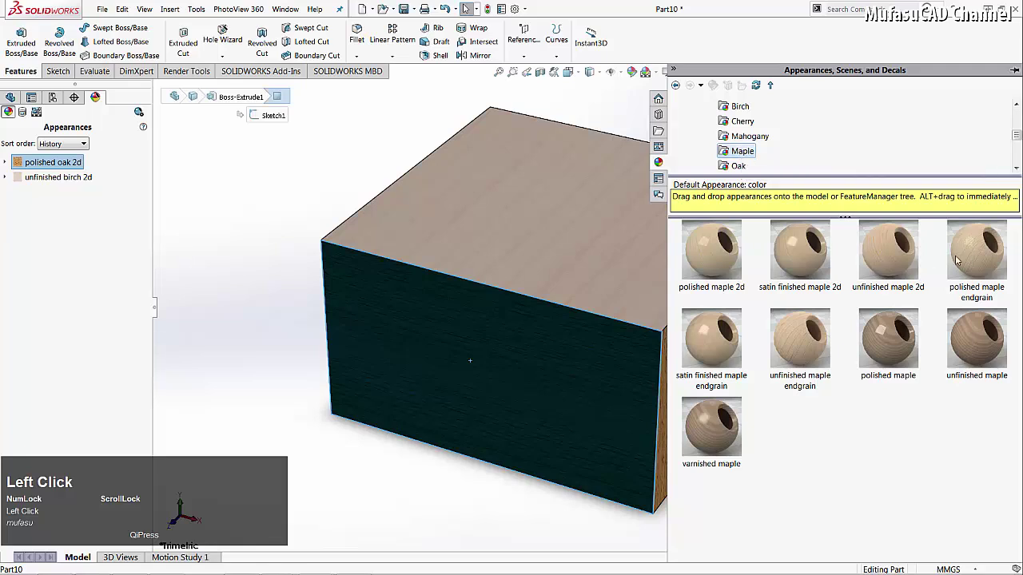
pyautogui.click(976, 250)
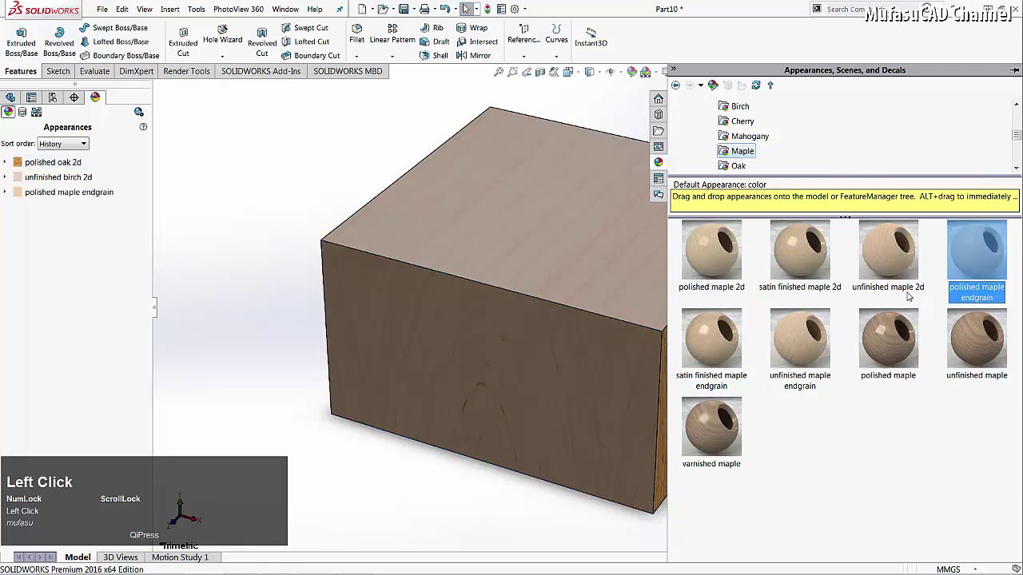
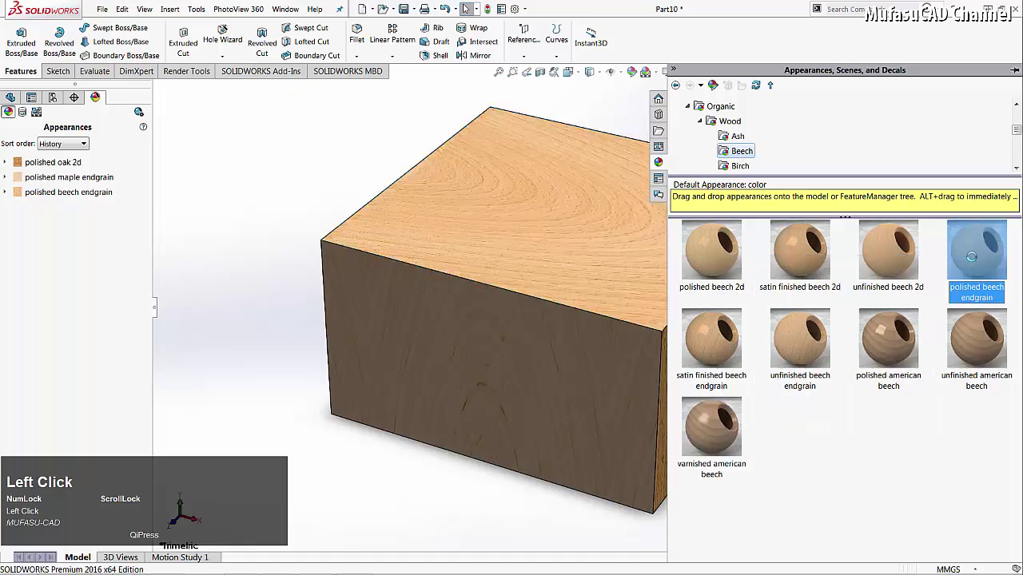
# - Replace the top face's birch with polished beech endgrain and close the appearance library
pyautogui.click(382, 132)
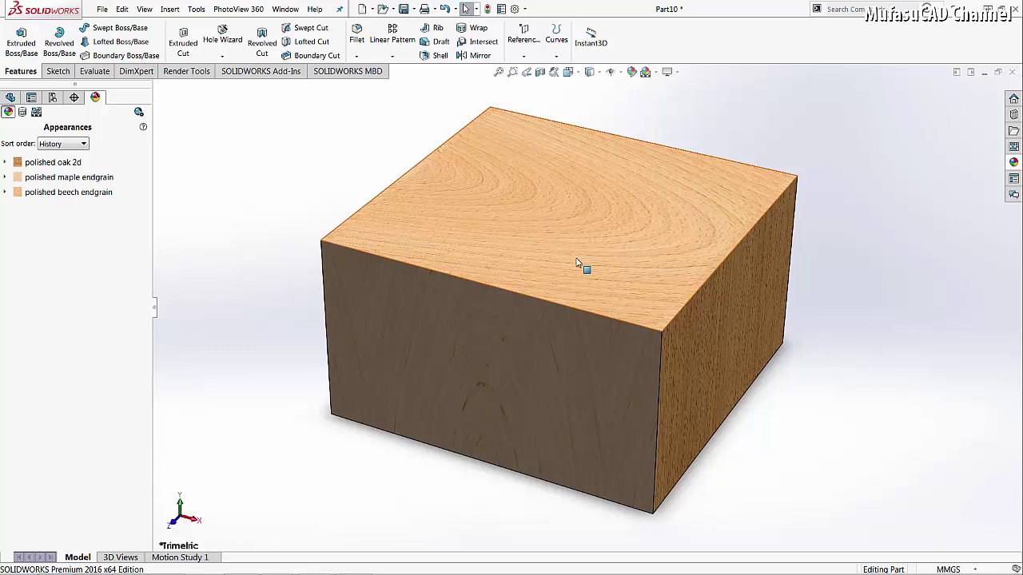